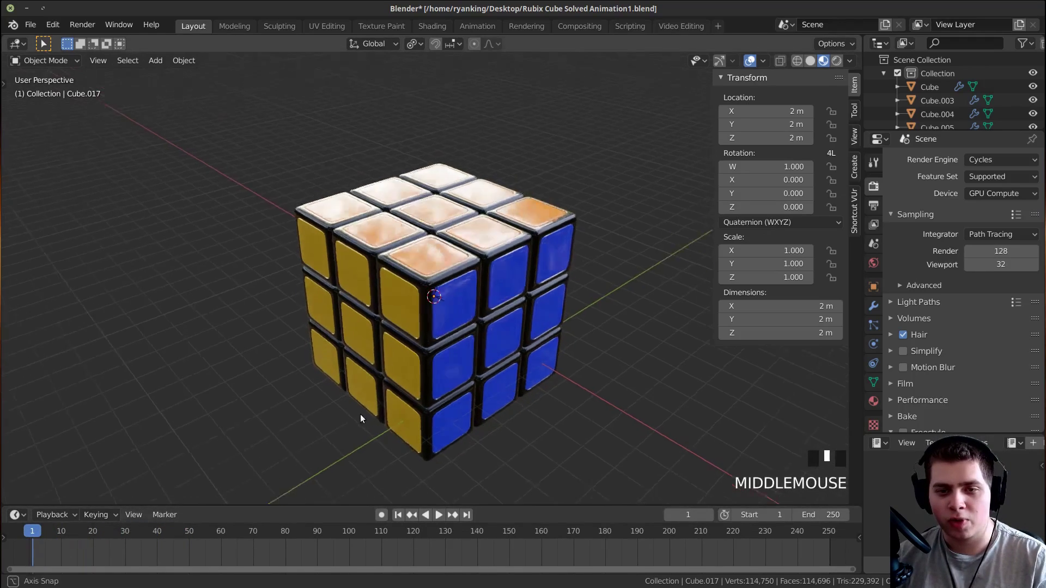
Pick through individual cube pieces in the viewport looking for the whole cube object
right_click(443, 329)
right_click(517, 290)
right_click(551, 259)
right_click(540, 321)
drag(501, 338, 471, 354)
Continue picking pieces until the entire Rubik's cube object is selected
right_click(438, 379)
right_click(437, 429)
right_click(494, 405)
right_click(543, 374)
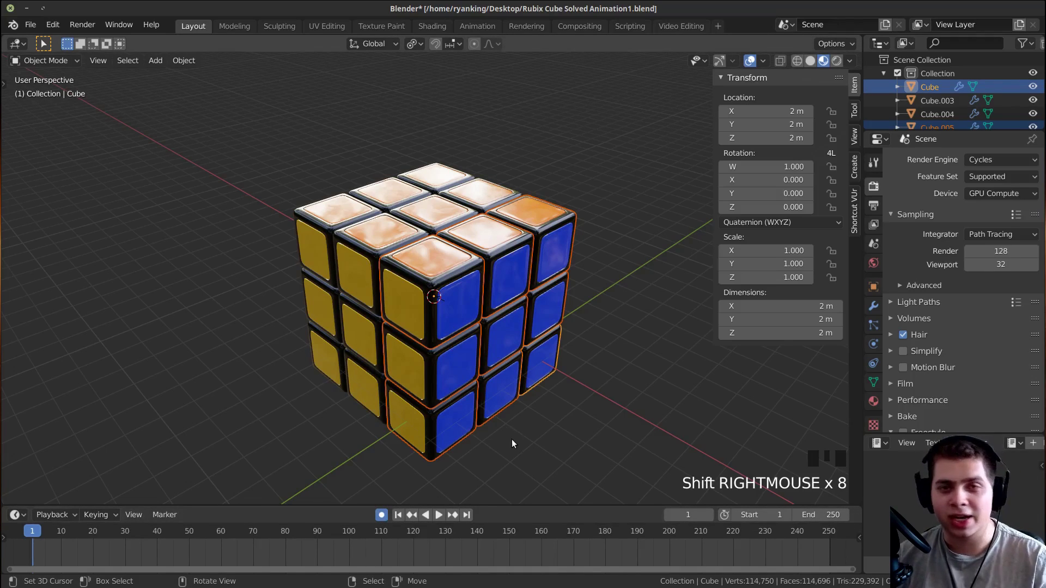
Insert a Location, Rotation & Scale keyframe on the cube at frame 1 and move the playhead to frame 20
key(r)
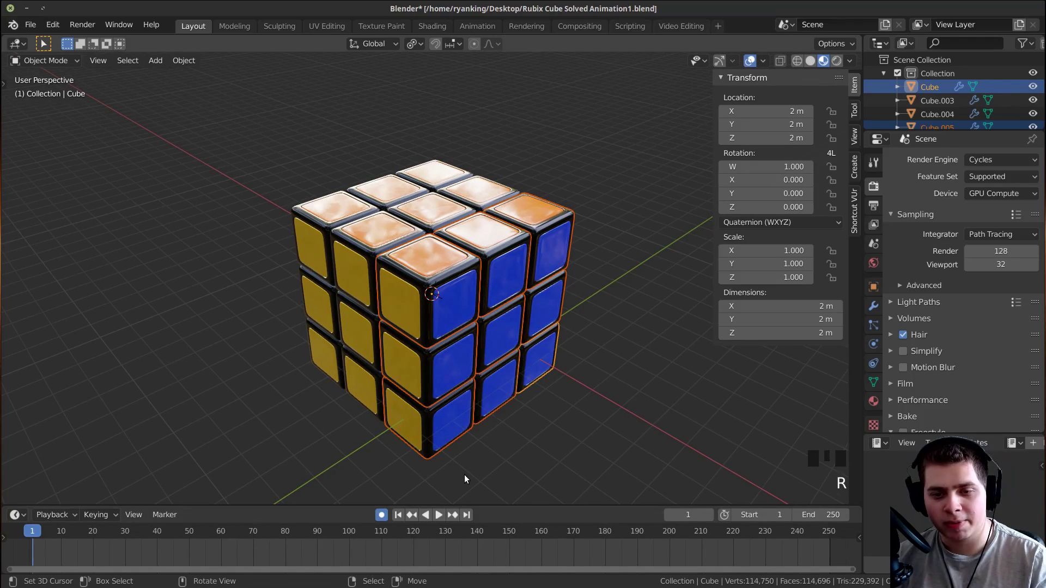
key(r)
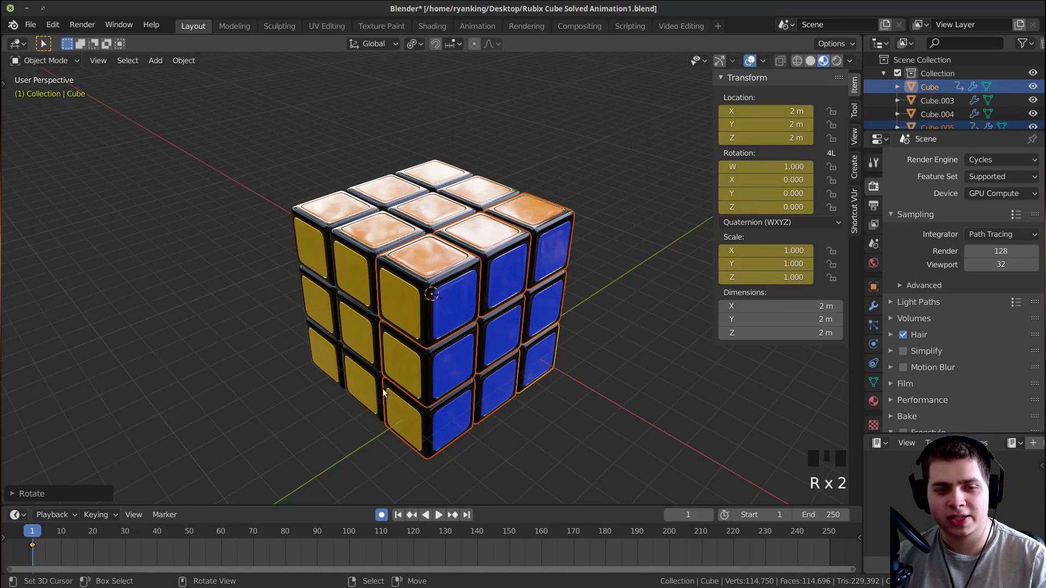
drag(66, 556, 489, 309)
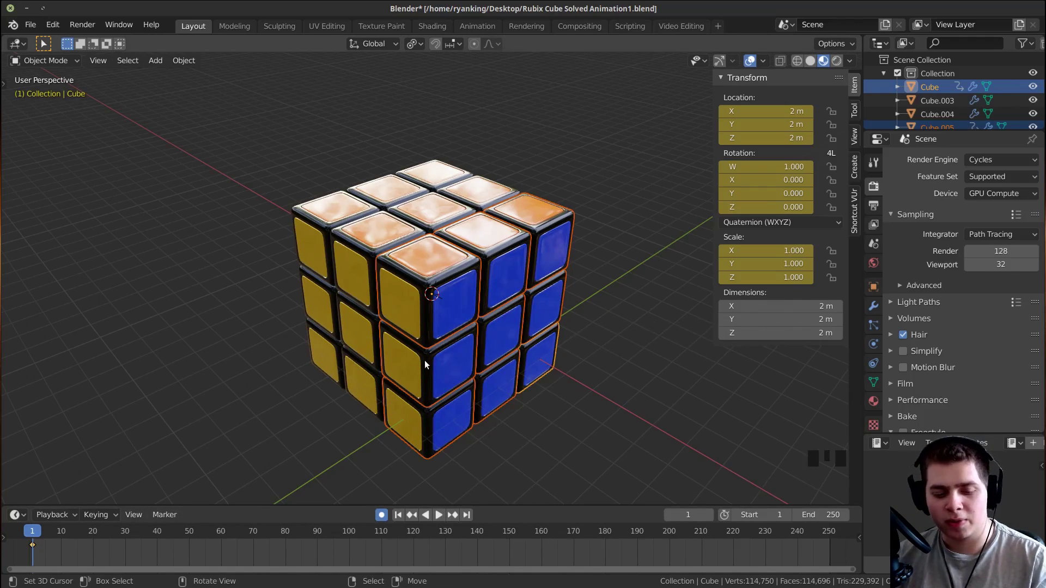
key(r)
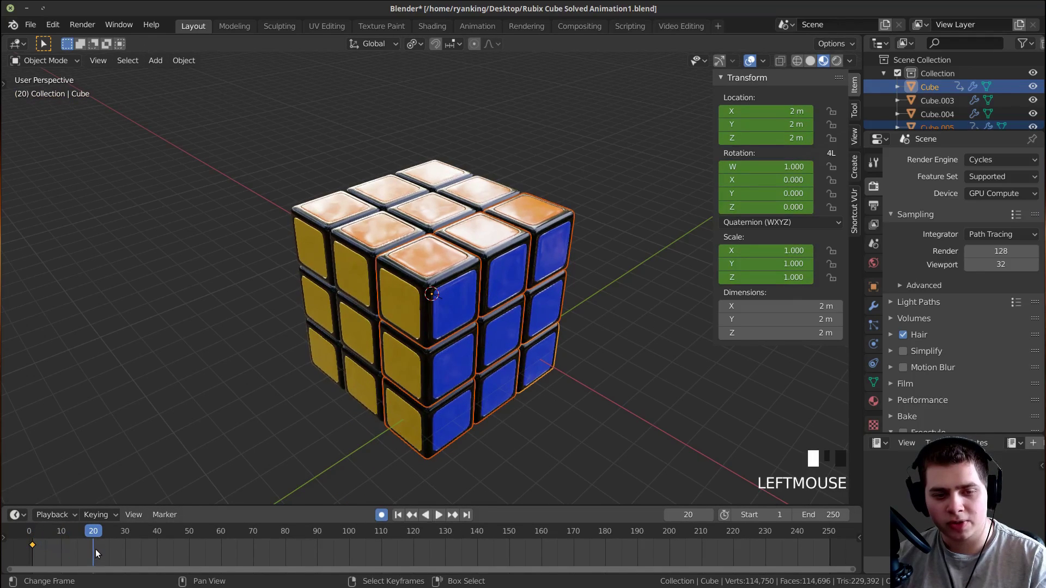
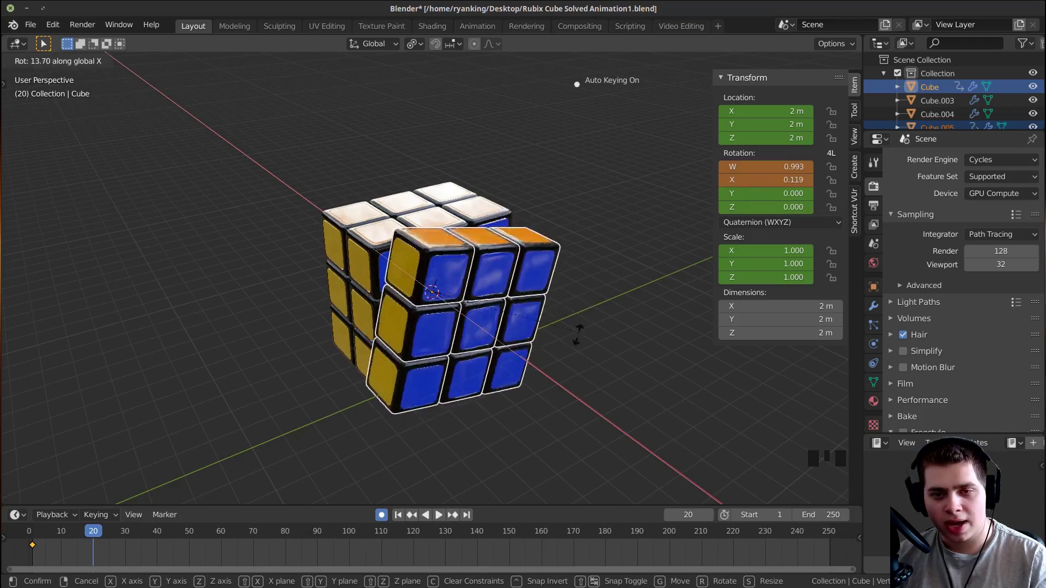
Rotate the cube 90° around X and scrub the timeline so the turn ends at frame 30
key(r)
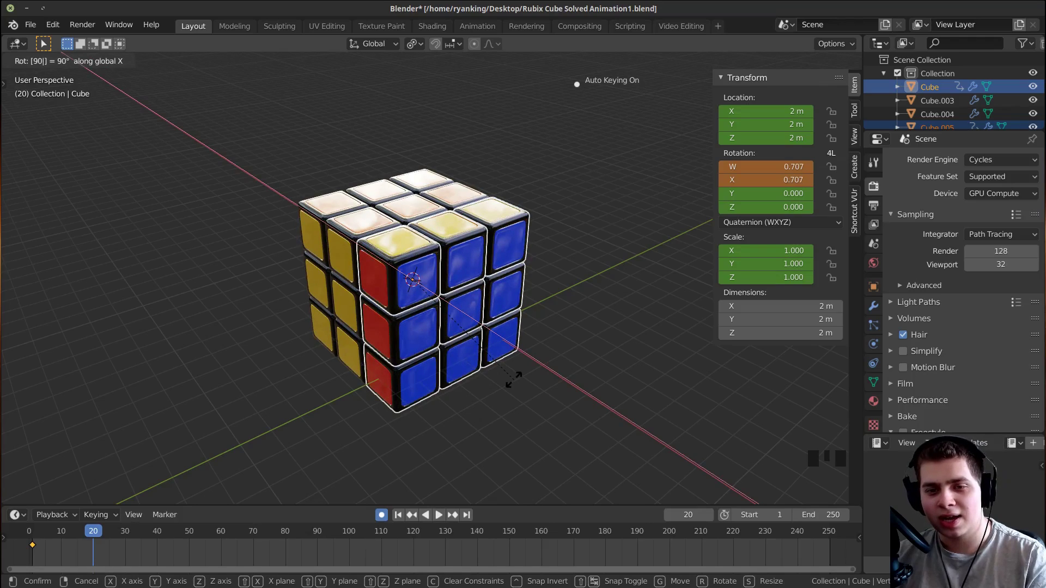
middle_click(93, 558)
drag(94, 551, 144, 539)
middle_click(247, 451)
drag(92, 565, 409, 383)
drag(408, 383, 577, 432)
Orbit and zoom around the cube to check the keyframed quarter turn
key(a)
scroll(down, 3)
drag(533, 402, 444, 332)
key(z)
drag(464, 348, 281, 440)
key(b)
middle_click(399, 410)
key(z)
drag(435, 389, 517, 412)
scroll(up, 3)
drag(460, 364, 513, 337)
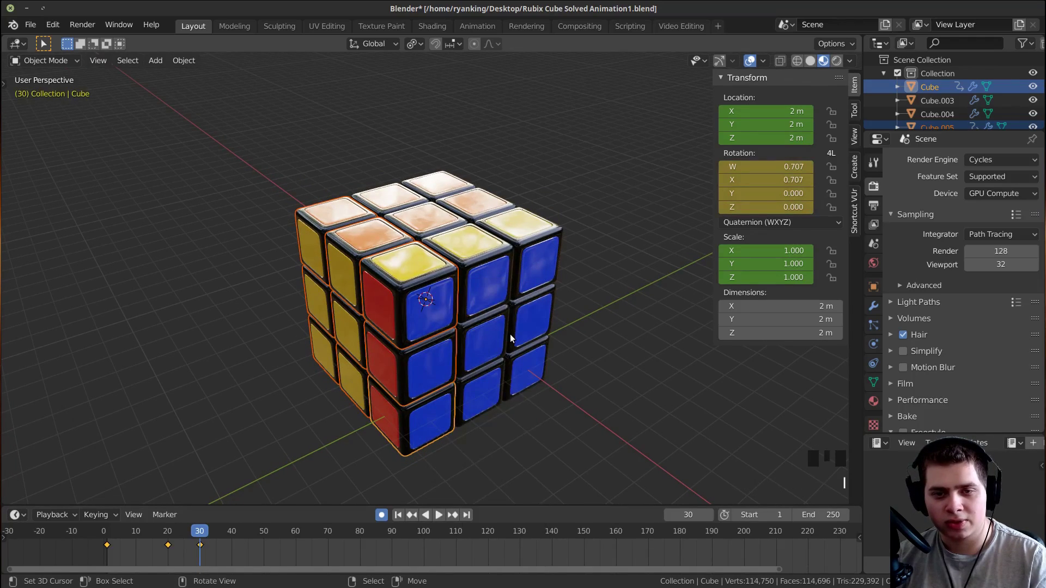
Rotate selected layer pieces to add face-turn keyframes at frames 50, 60 and 80
key(r)
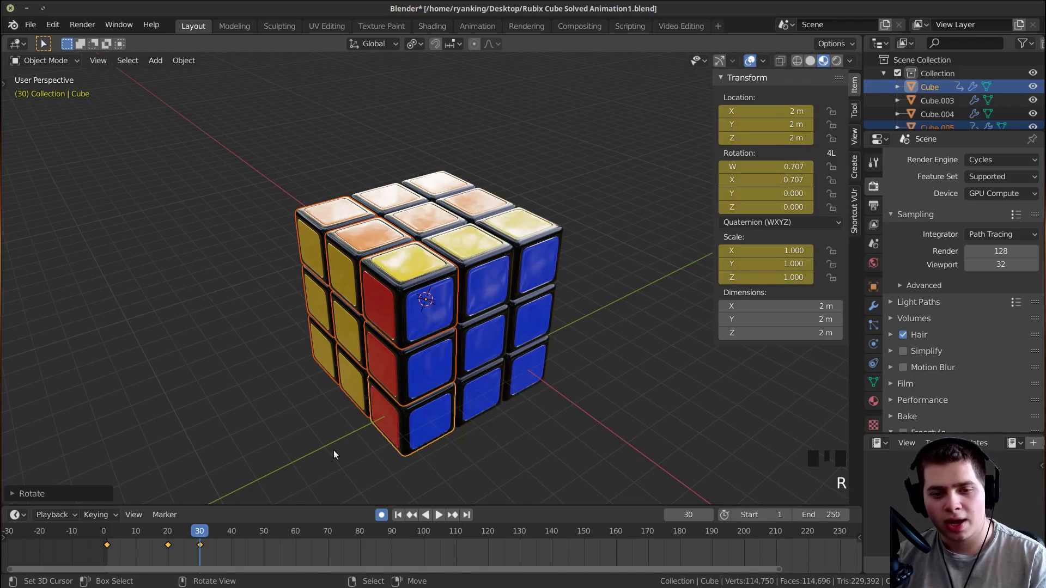
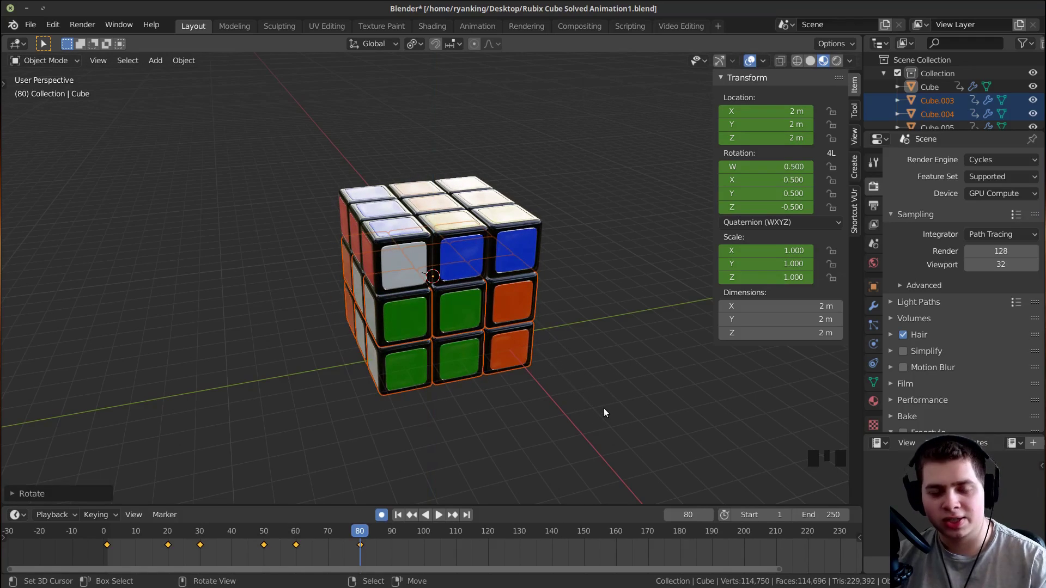
drag(468, 363, 509, 357)
scroll(up, 3)
drag(526, 352, 494, 385)
drag(351, 548, 335, 447)
Start the animation playing and orbit the view to watch the face turns
key(space)
drag(423, 429, 394, 491)
key(space)
drag(377, 358, 397, 331)
scroll(down, 3)
middle_click(398, 356)
middle_click(396, 349)
Pause playback, scrub through the frames in rendered camera view, and resume playing
scroll(up, 3)
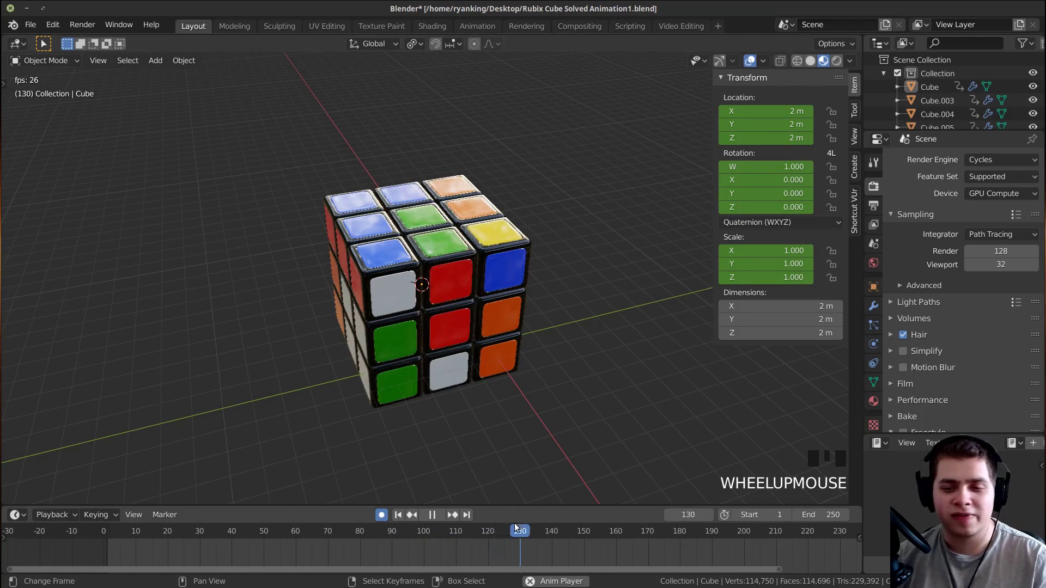
key(space)
drag(562, 547, 461, 273)
key(space)
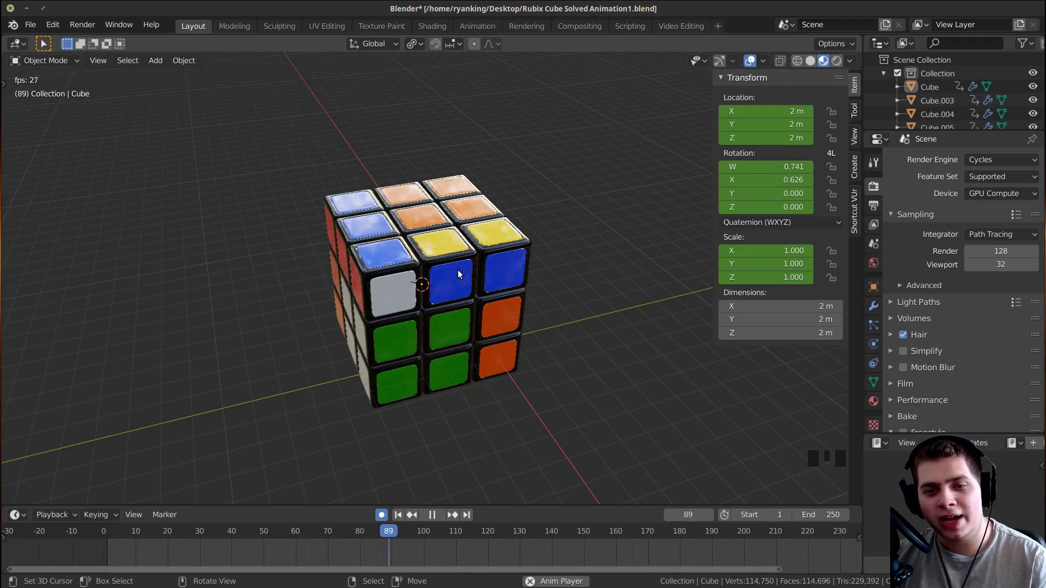
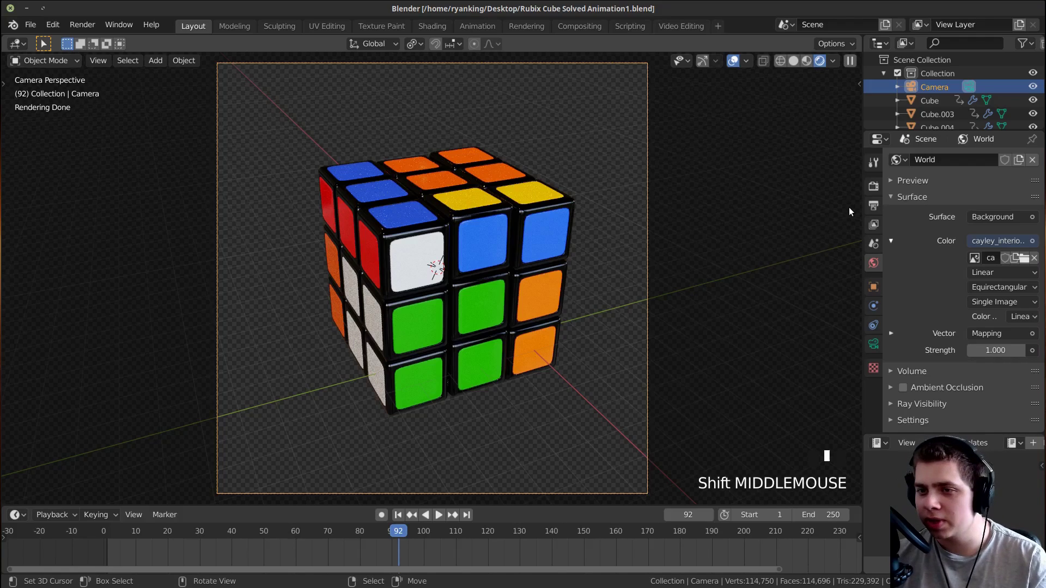
Lower the diffuse light bounce count in the Cycles Light Paths settings
drag(920, 305, 876, 325)
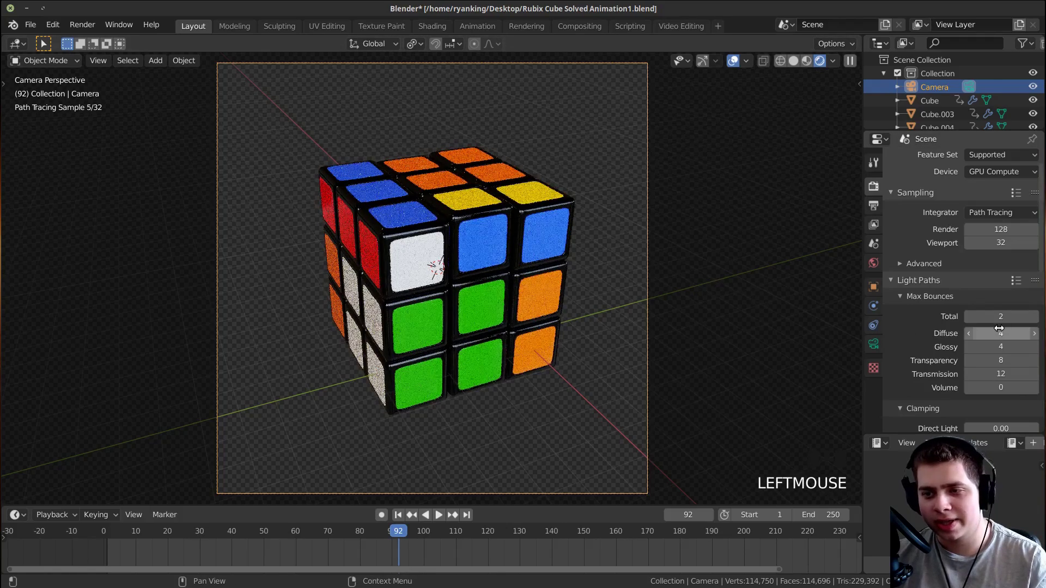
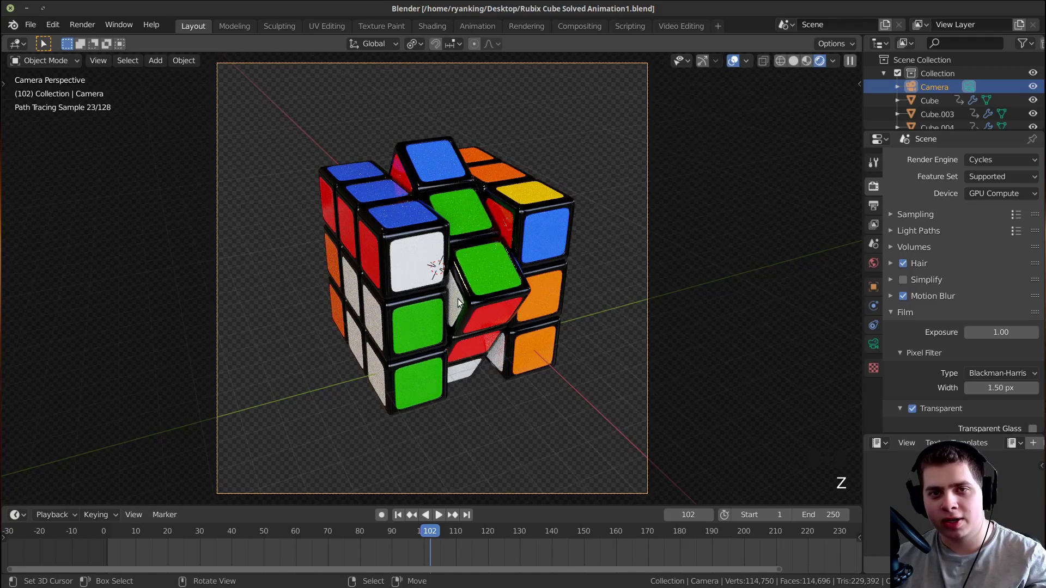
Switch viewport shading while preparing to render frame 102 with motion blur
key(z)
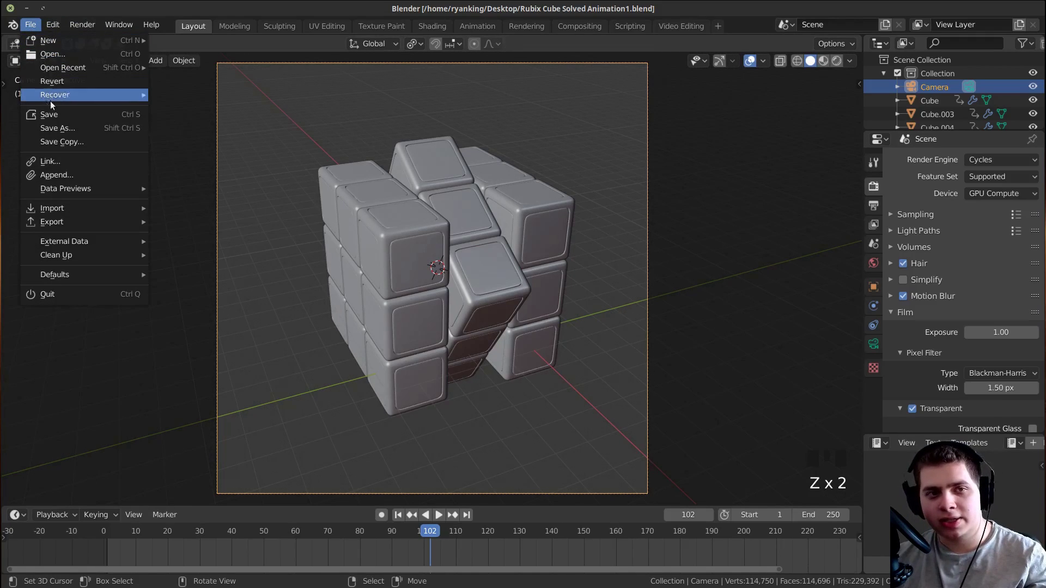
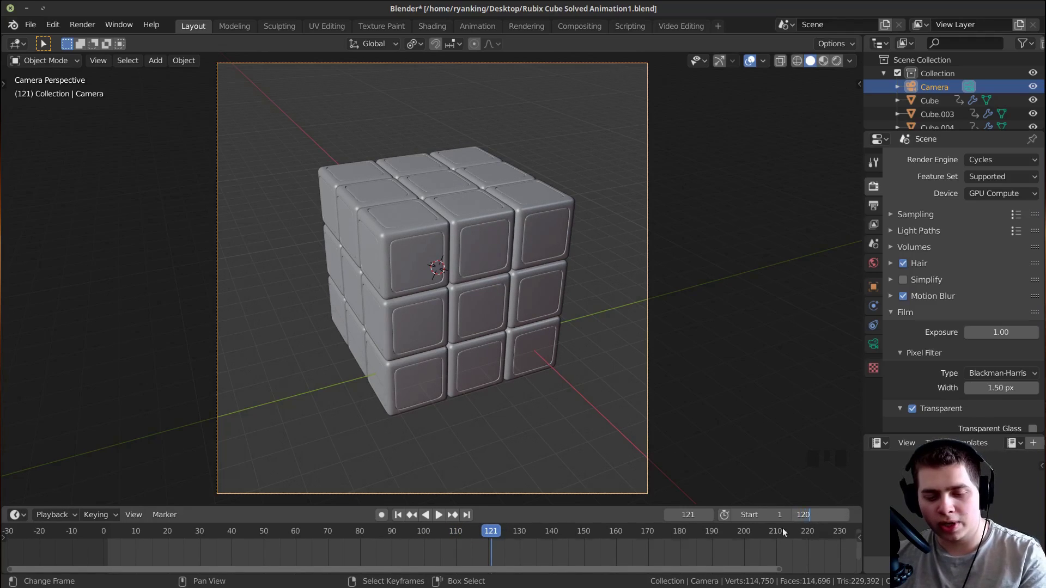
Scrub the timeline back to frame 112 after viewing the rendered frame
drag(496, 556, 860, 304)
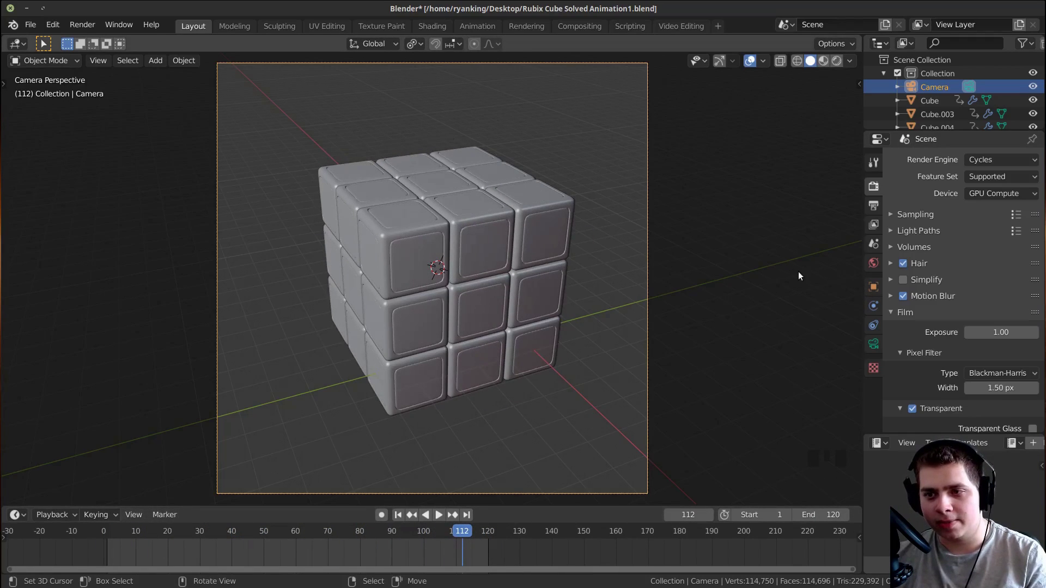